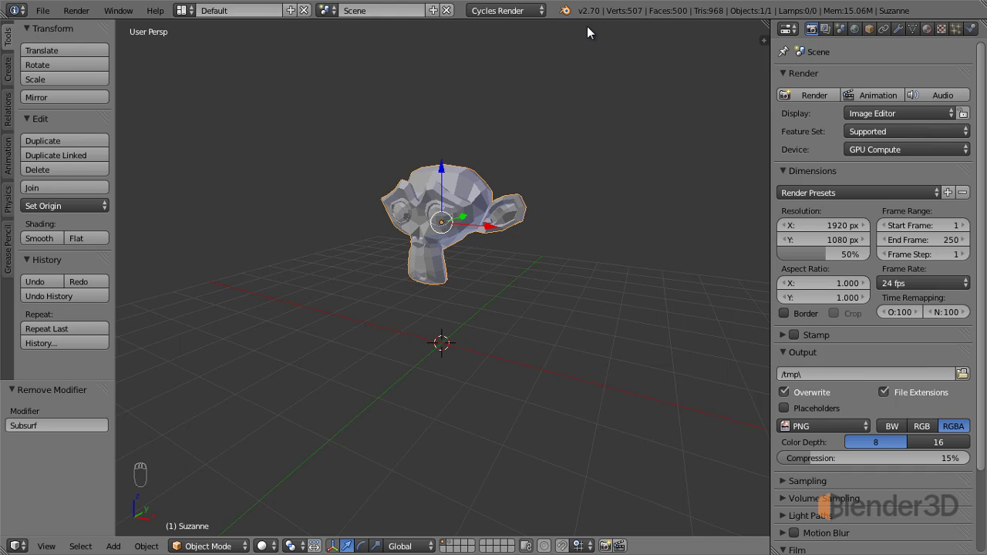
Step: Select Suzanne's Modifiers properties and remove her existing Subdivision modifier, leaving the low-poly head
drag(480, 190, 478, 191)
drag(477, 191, 902, 31)
drag(902, 31, 884, 81)
drag(883, 79, 707, 138)
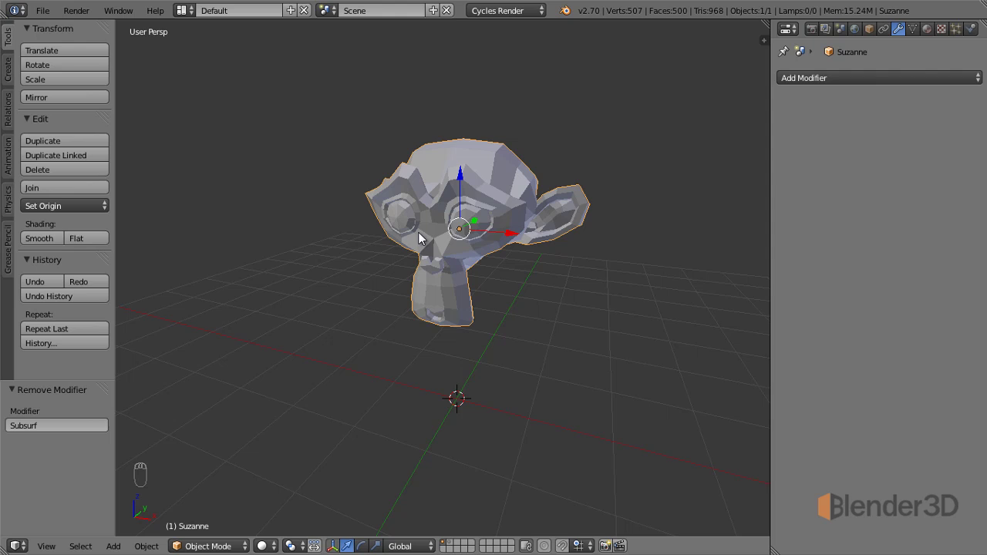
Step: Toggle into and back out of Edit Mode so Suzanne is in Object Mode, zoomed in
key(Tab)
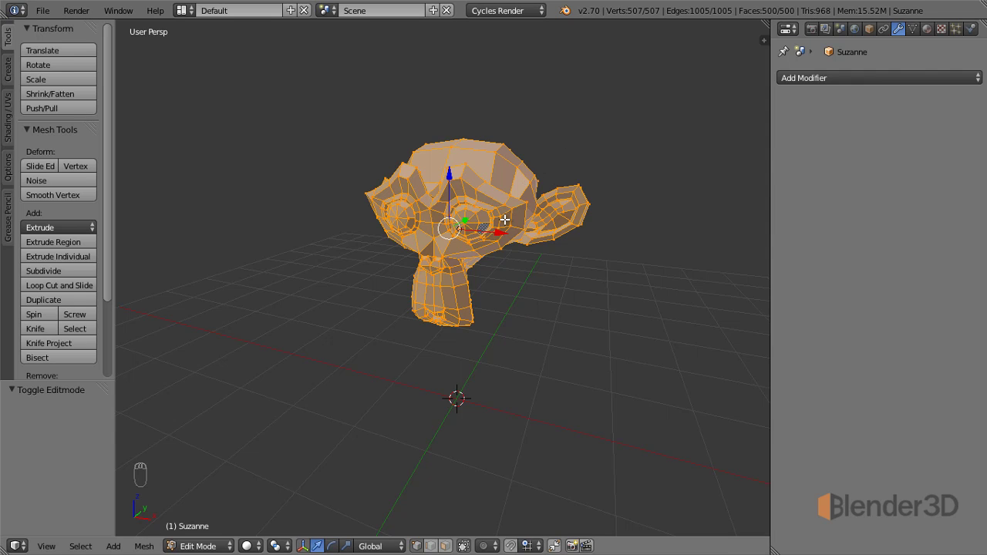
key(Tab)
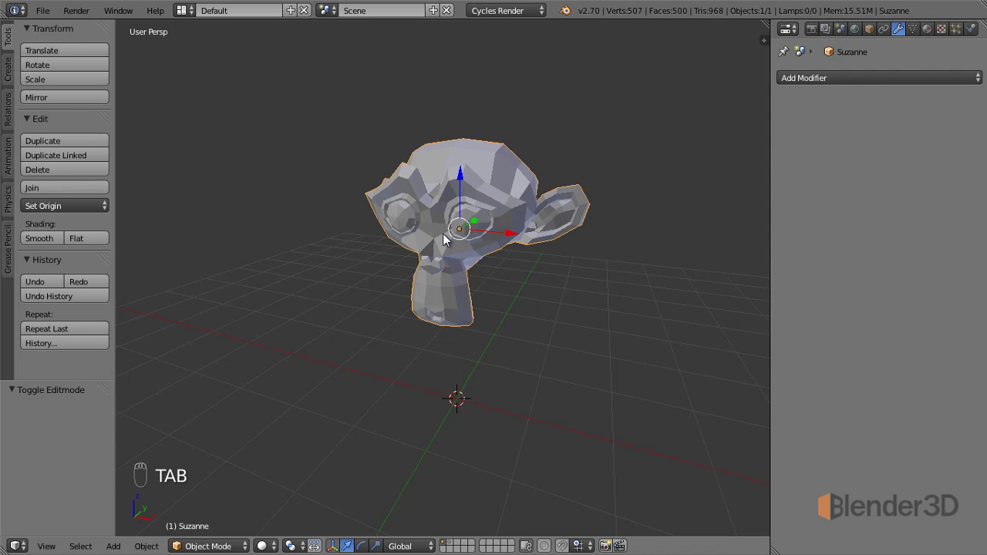
drag(447, 240, 526, 171)
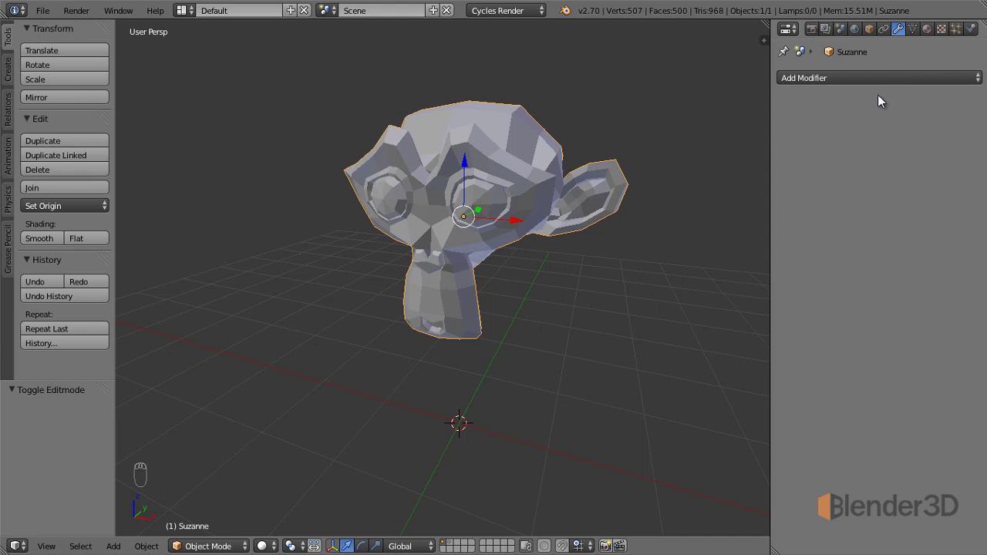
Step: Add a Subdivision Surface modifier to Suzanne with View subdivisions set to 2
drag(902, 80, 684, 327)
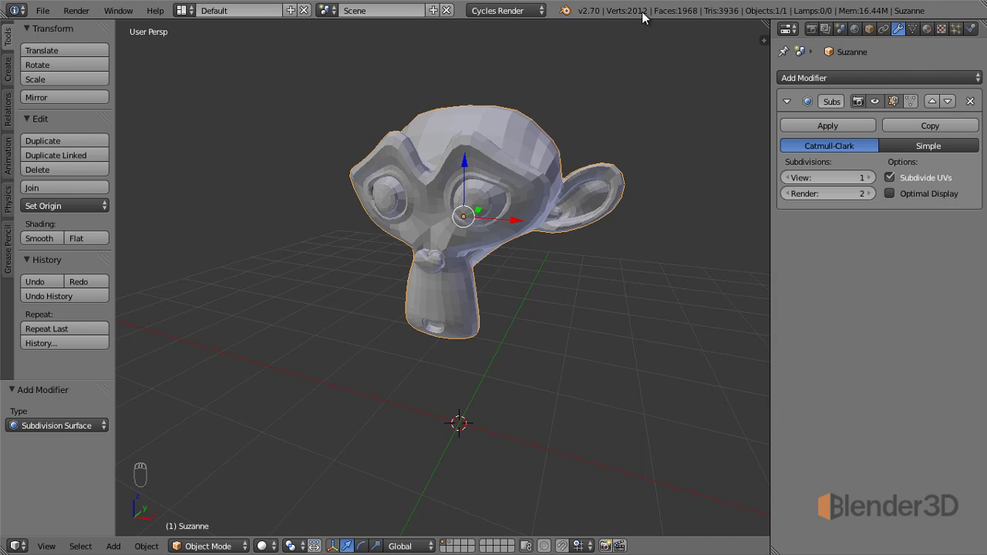
drag(875, 181, 644, 19)
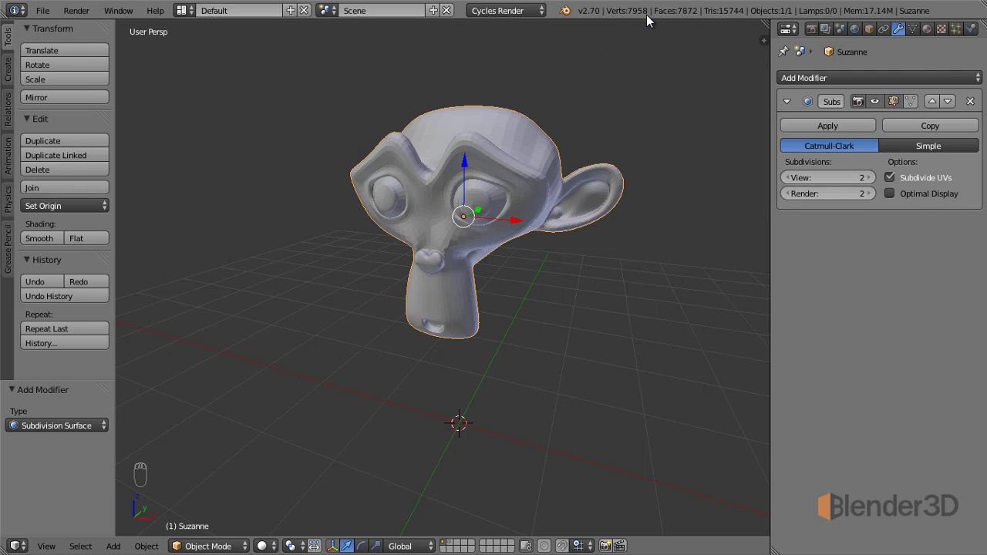
drag(427, 199, 427, 197)
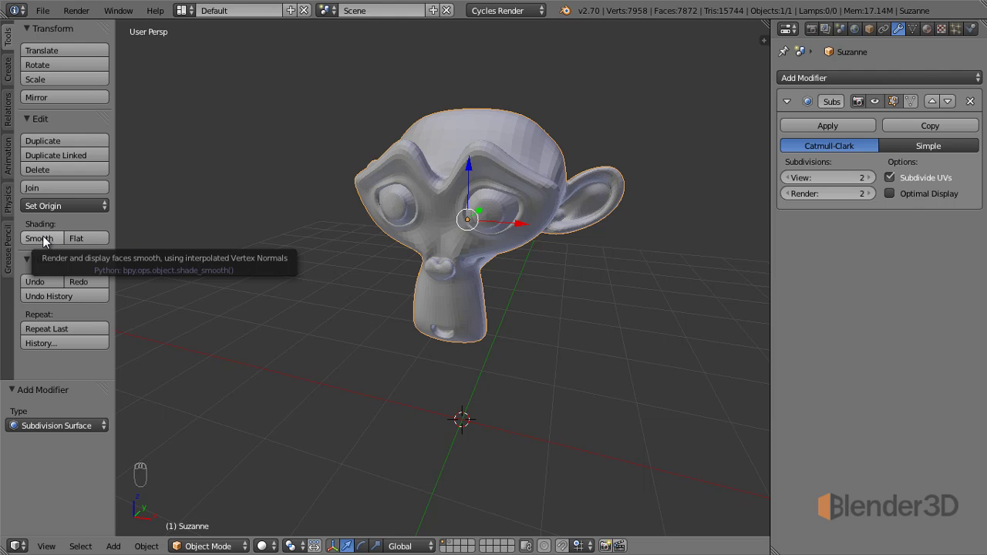
Step: Set Suzanne to Smooth shading from the Tool Shelf and inspect the result
drag(44, 244, 434, 254)
middle_click(439, 271)
middle_click(434, 254)
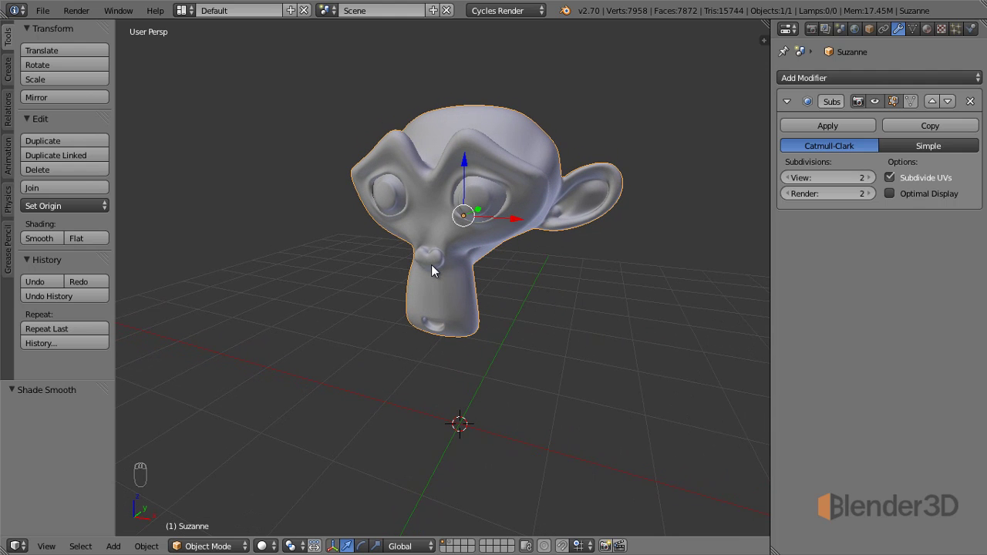
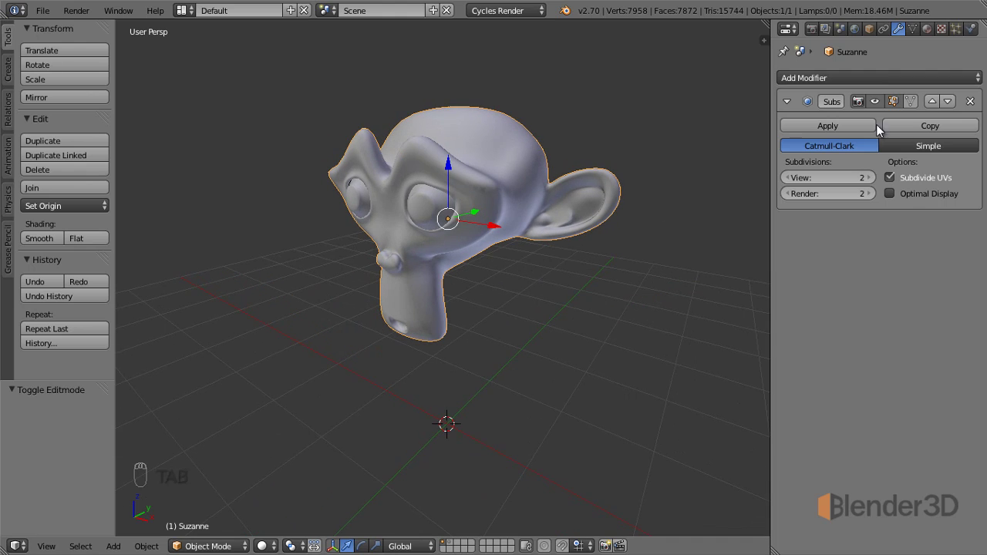
drag(407, 248, 436, 258)
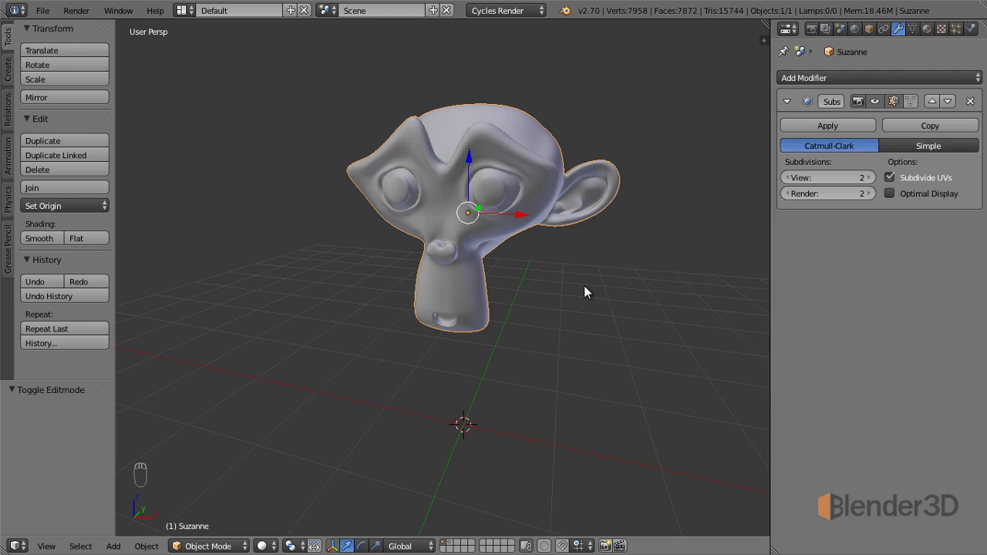
drag(847, 84, 541, 227)
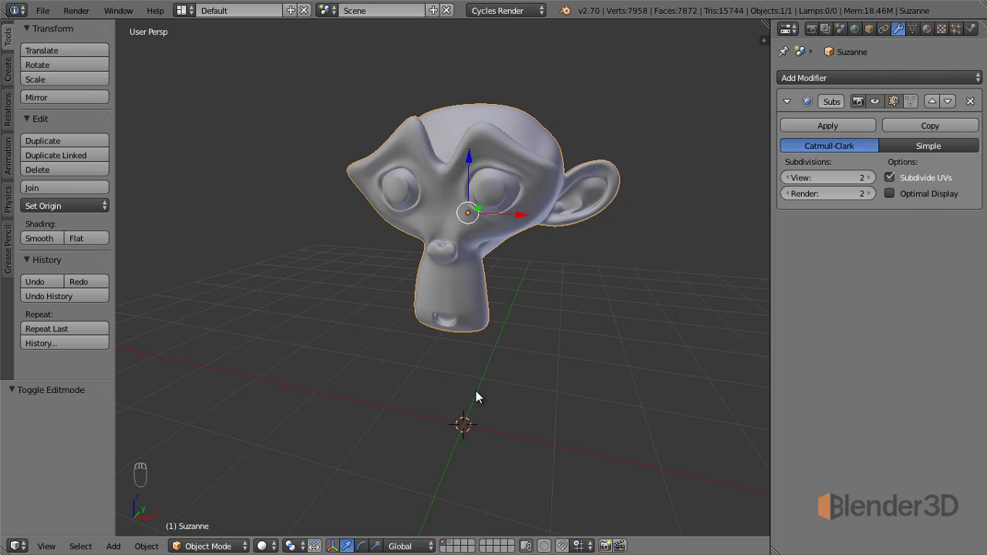
Step: Add a Bezier curve object at the origin beside Suzanne
key(shift+a)
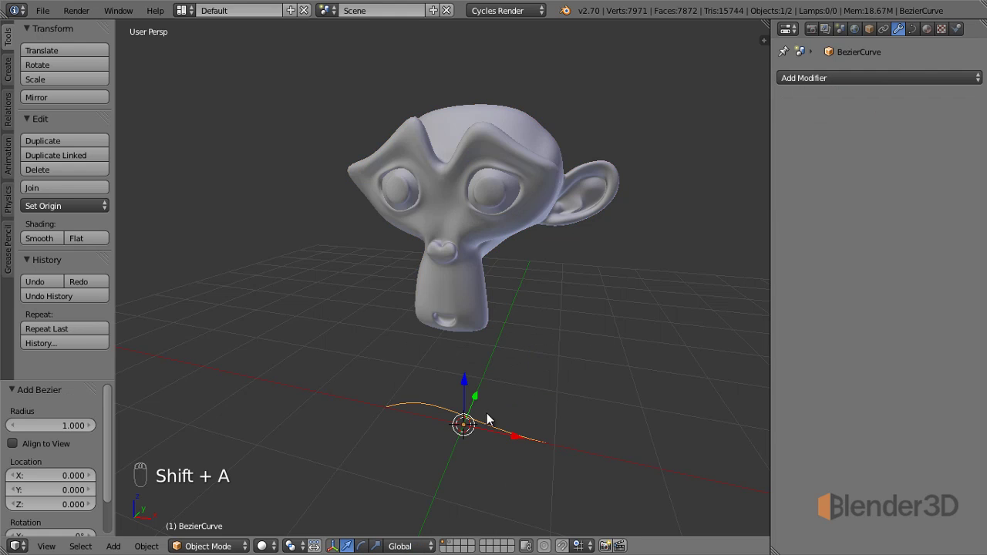
drag(890, 83, 796, 236)
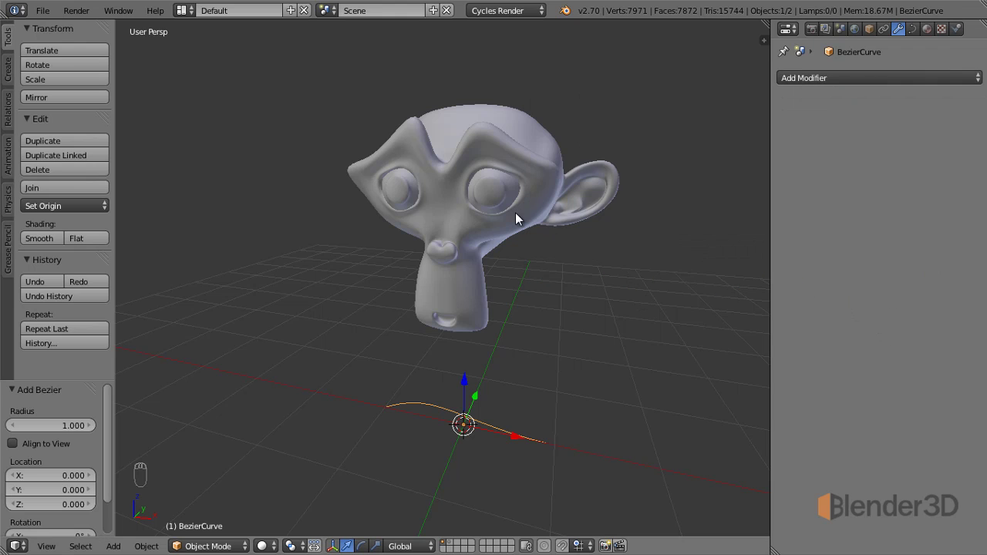
Step: Give Suzanne an Array modifier with Count 3, showing three monkeys side by side
right_click(517, 221)
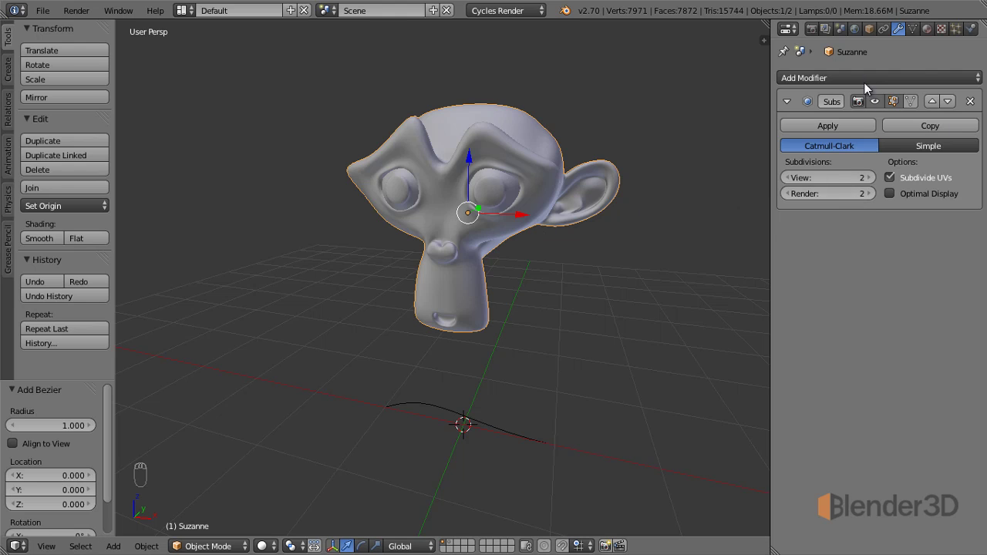
drag(878, 83, 827, 87)
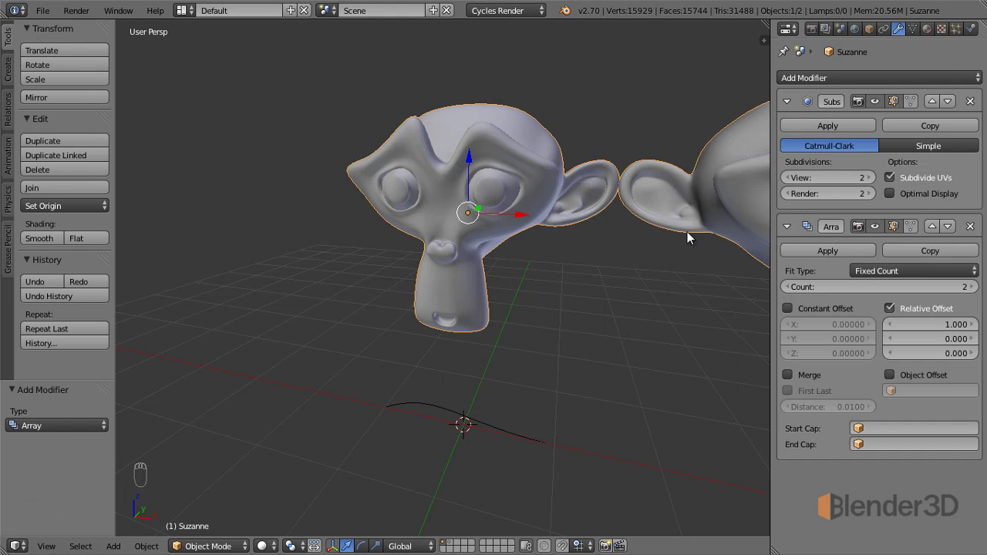
drag(679, 236, 972, 292)
drag(978, 296, 880, 203)
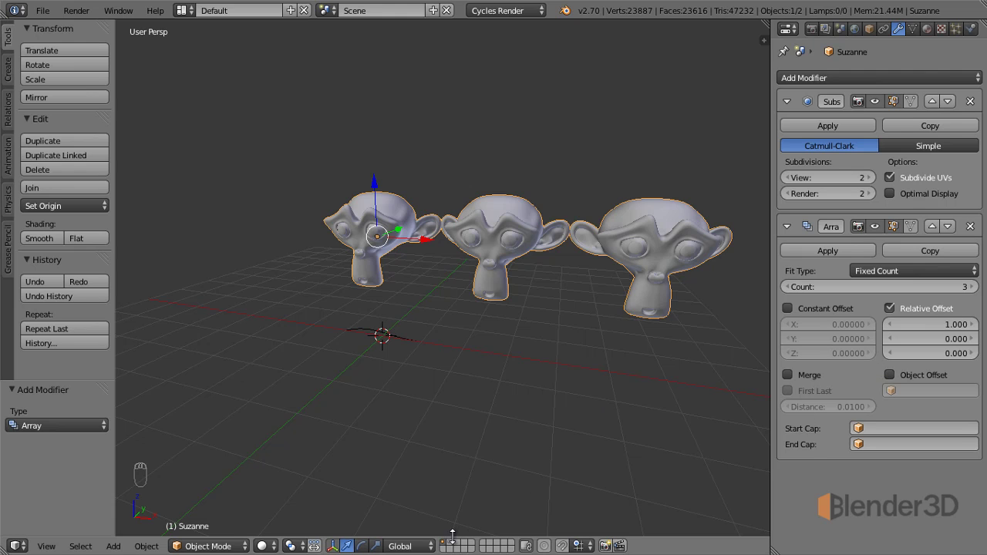
Step: Clear the scene objects and add a single Plane mesh at the origin
drag(450, 550, 377, 356)
drag(376, 356, 527, 253)
Step: Give the plane a Mirror modifier on X with merging, viewed from top (numpad 7)
right_click(479, 307)
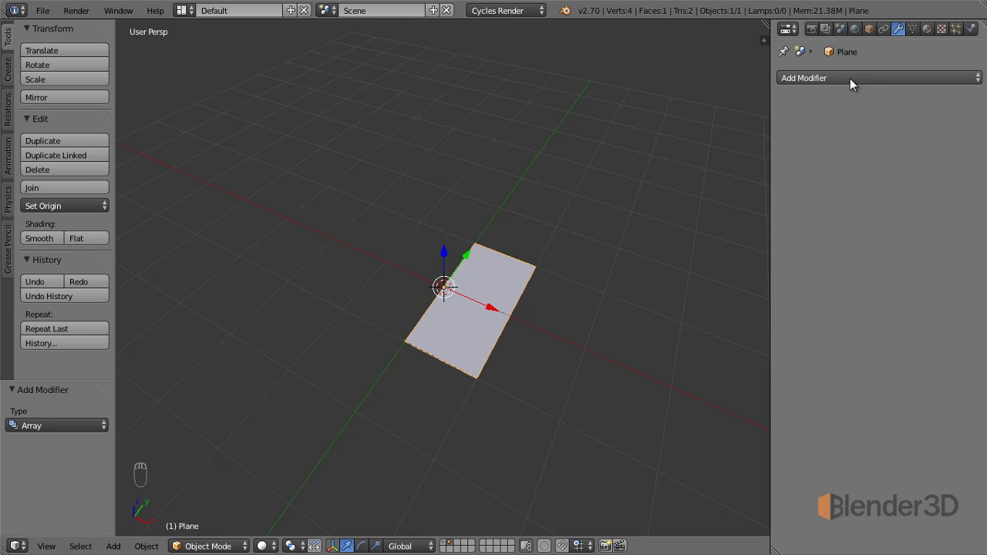
drag(852, 87, 652, 217)
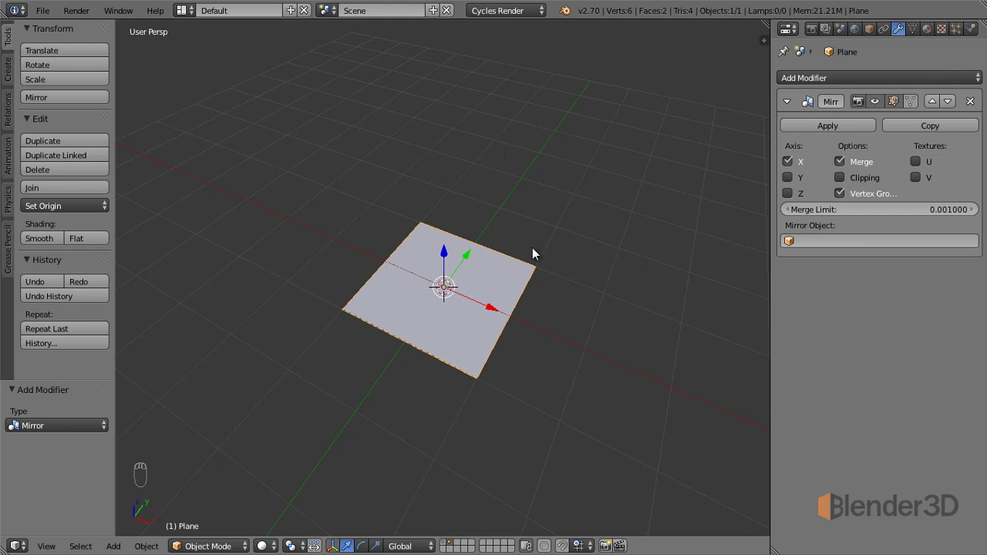
drag(444, 351, 457, 368)
key(KP_7)
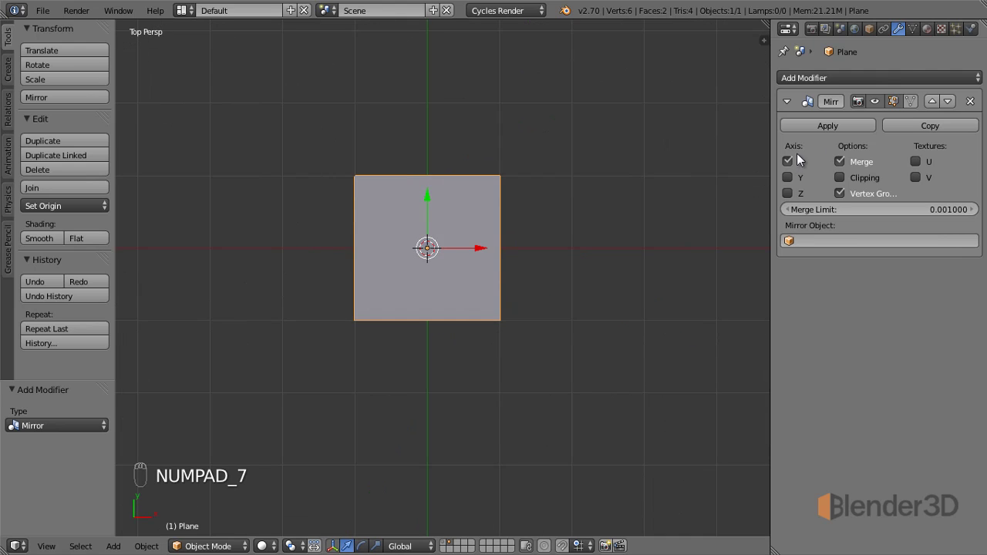
drag(409, 219, 508, 249)
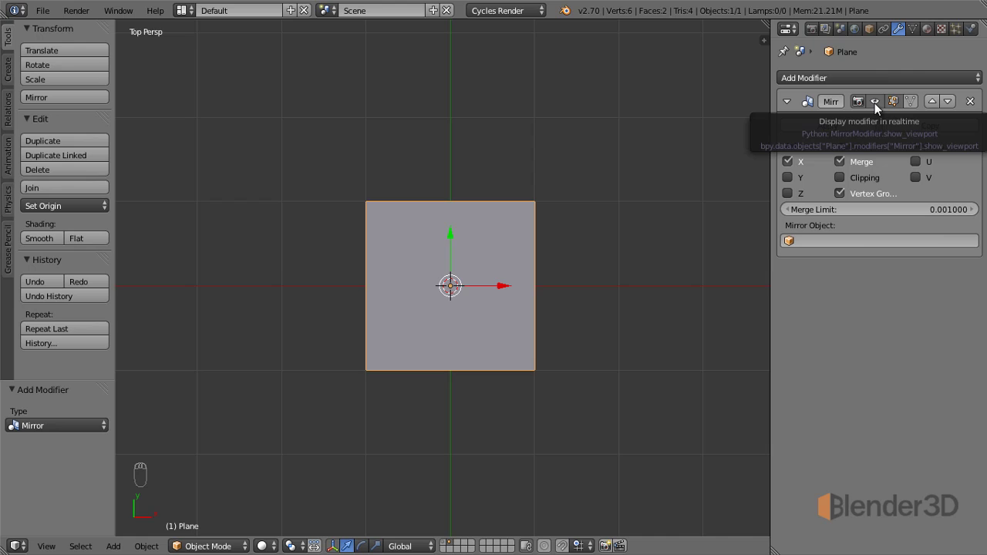
drag(880, 108, 576, 357)
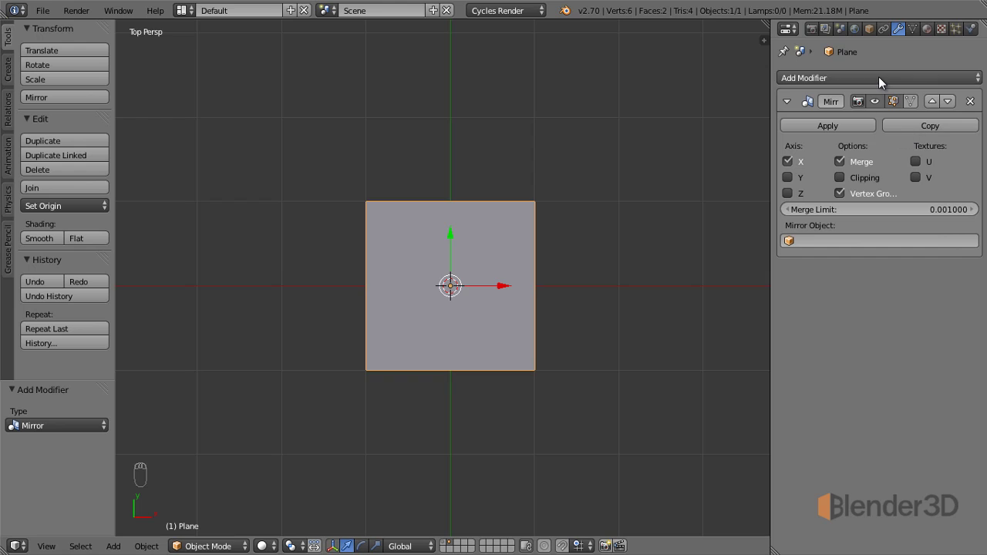
Step: Add a Subdivision Surface modifier to the plane, toggling its viewport display to compare
drag(883, 80, 651, 323)
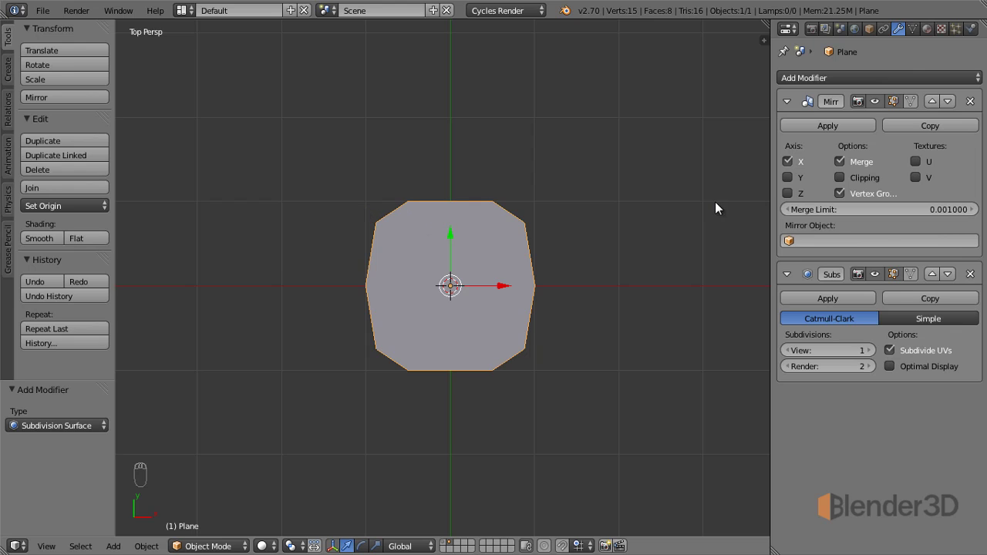
drag(879, 281, 855, 274)
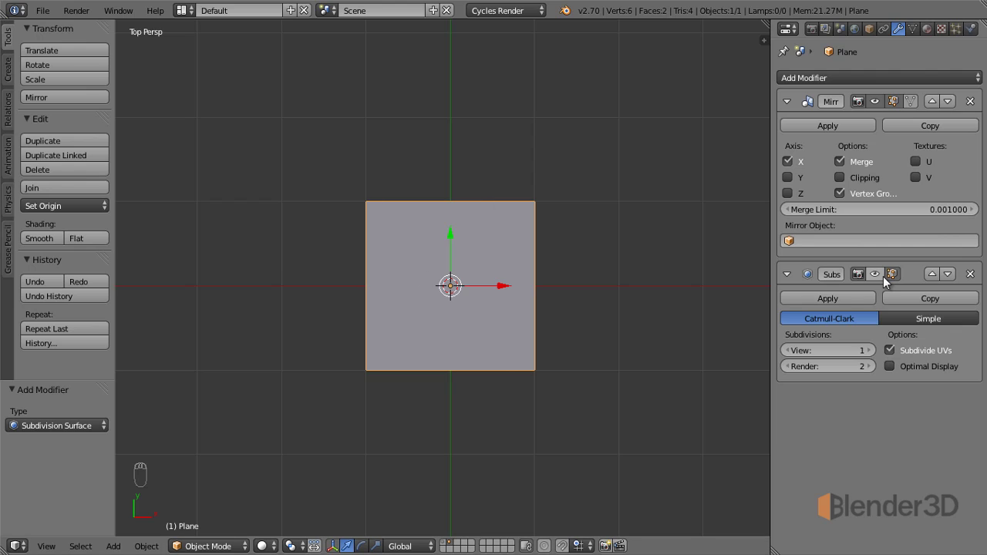
drag(876, 277, 369, 264)
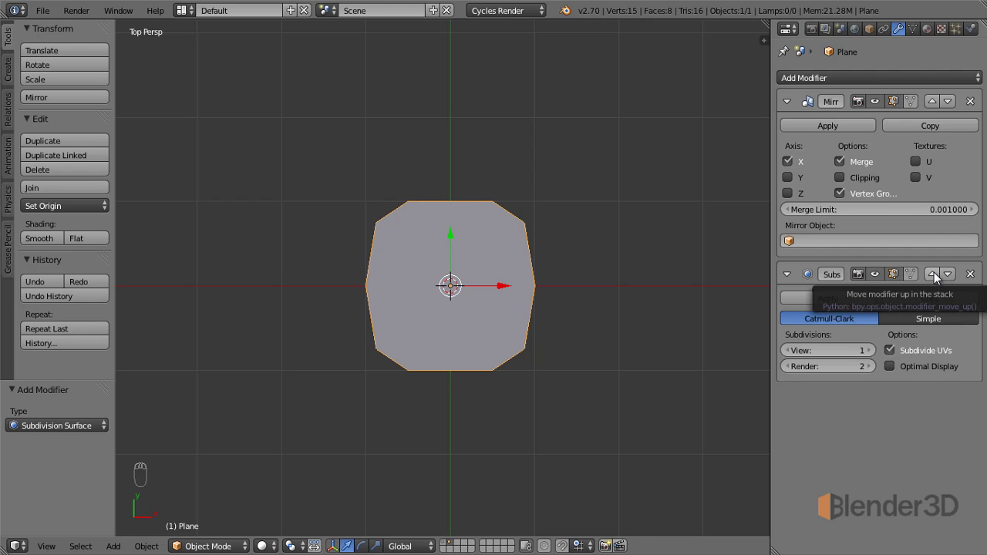
Step: Toggle the Mirror modifier's viewport display and reorder Subdivision Surface ahead of Mirror
drag(939, 277, 833, 383)
drag(880, 232, 484, 224)
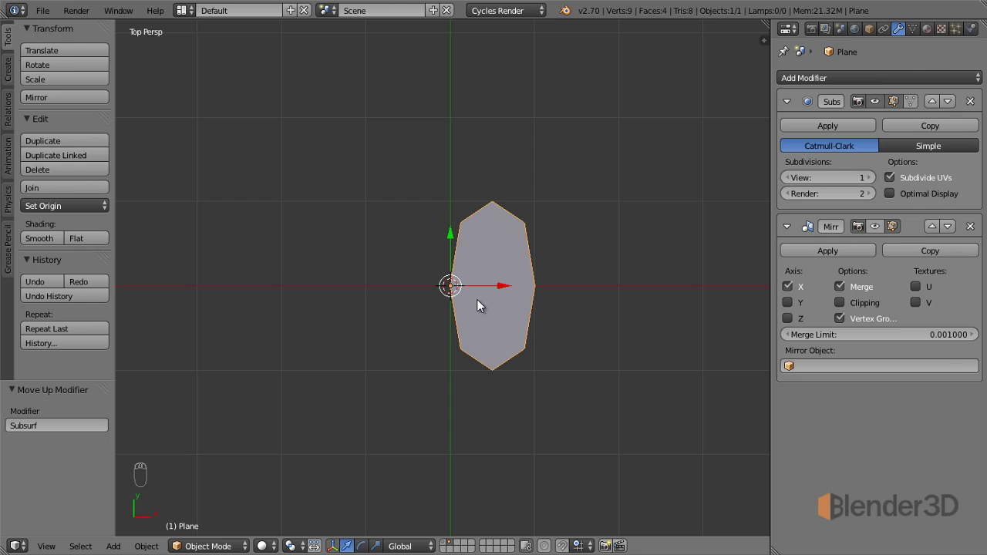
drag(880, 229, 447, 305)
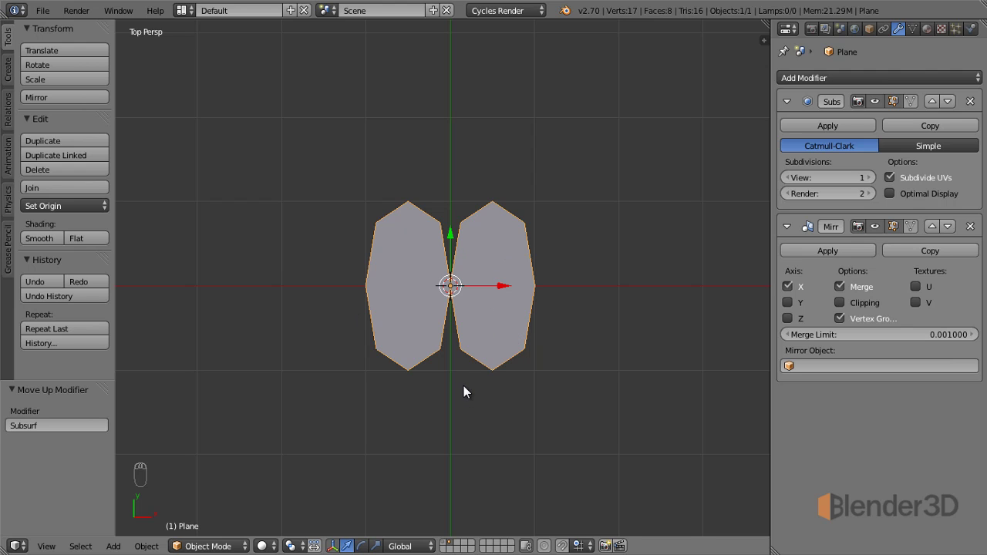
Step: Orbit the view to inspect the two rounded plane halves at an angle
drag(534, 438, 897, 126)
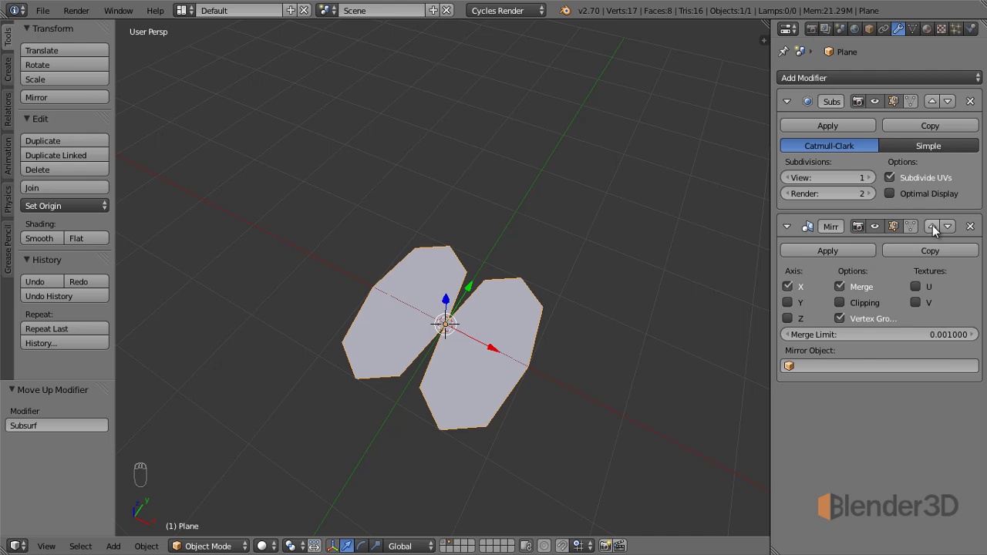
drag(935, 234, 905, 264)
drag(939, 282, 543, 373)
drag(533, 385, 862, 477)
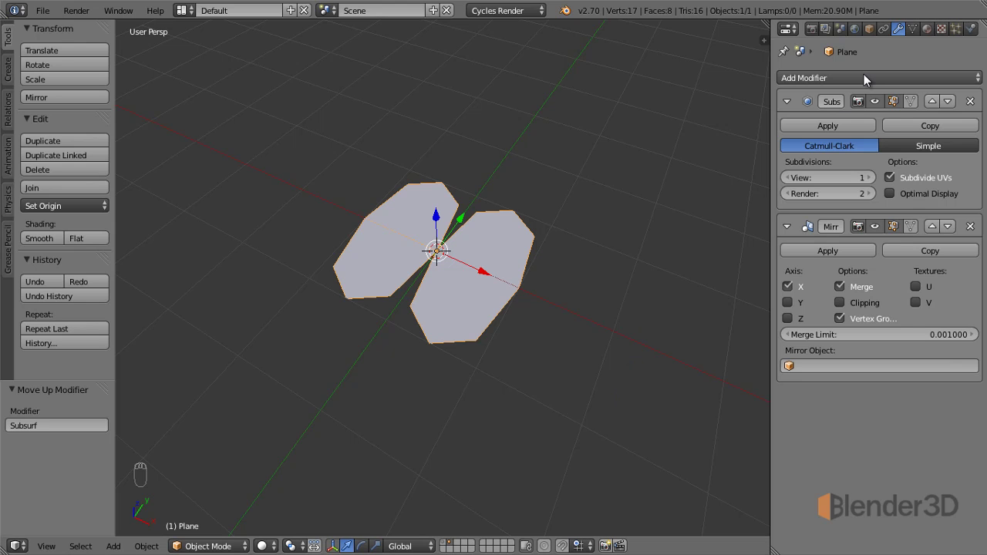
Step: Add a Wave modifier below Mirror from the Deform column so the plane bulges
drag(869, 78, 816, 104)
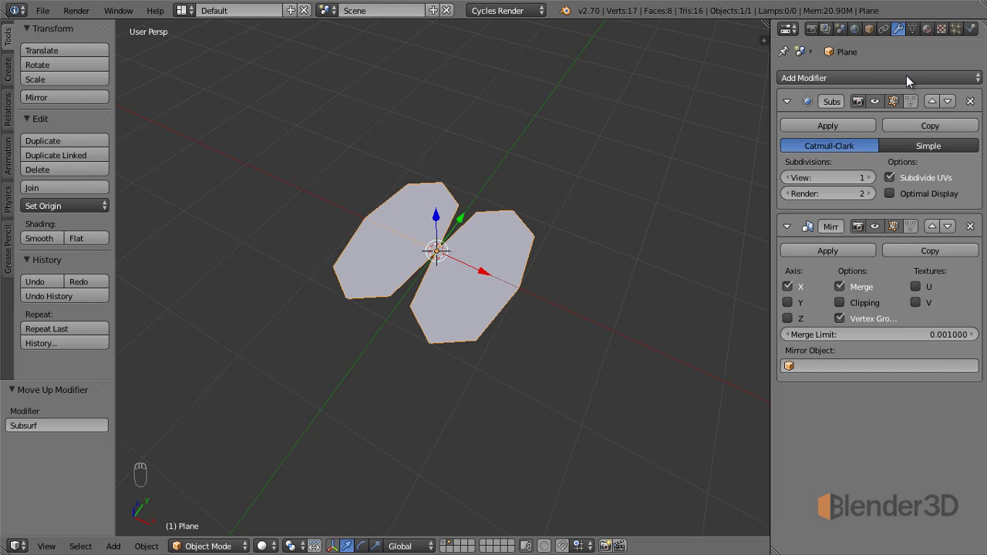
drag(908, 84, 642, 255)
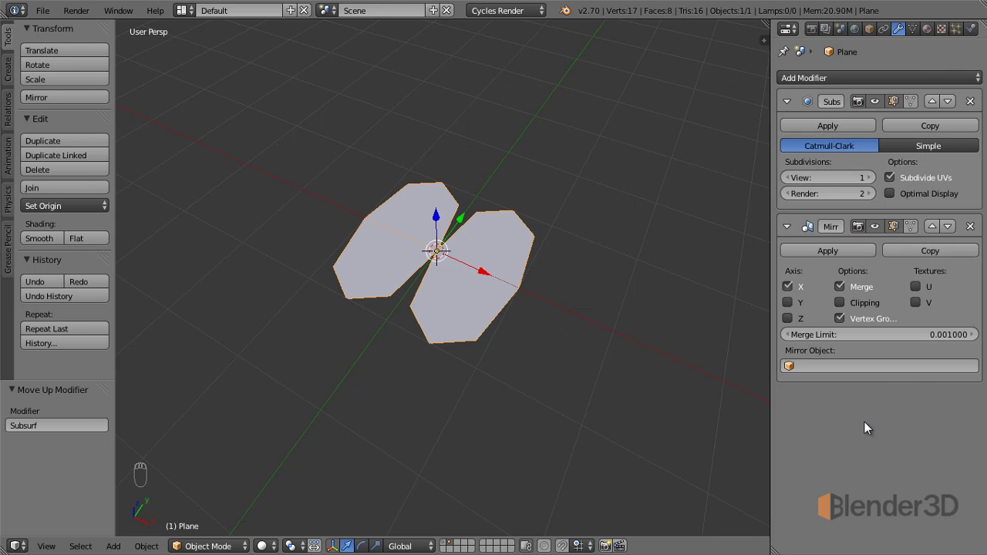
drag(871, 78, 870, 241)
middle_click(869, 241)
drag(870, 241, 802, 283)
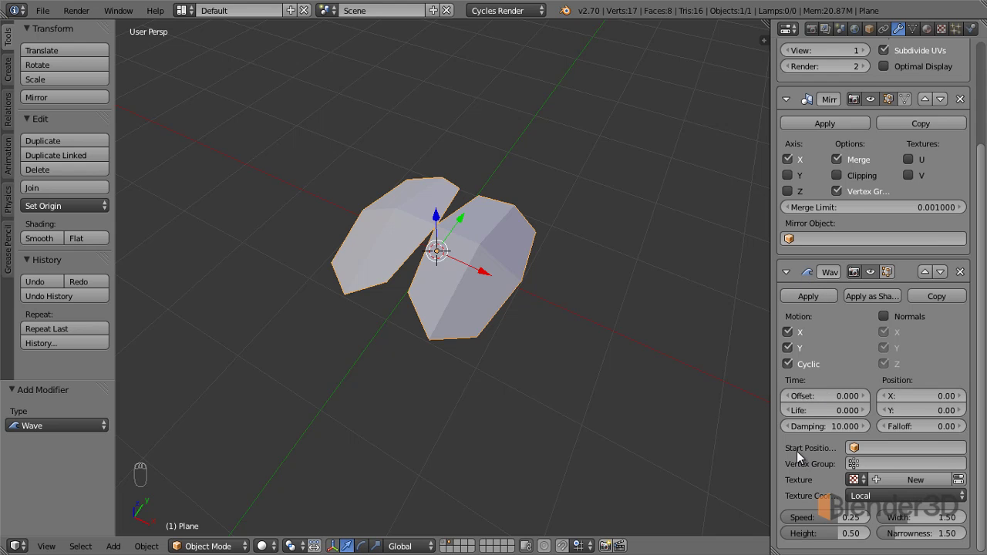
drag(576, 359, 887, 394)
drag(651, 336, 553, 354)
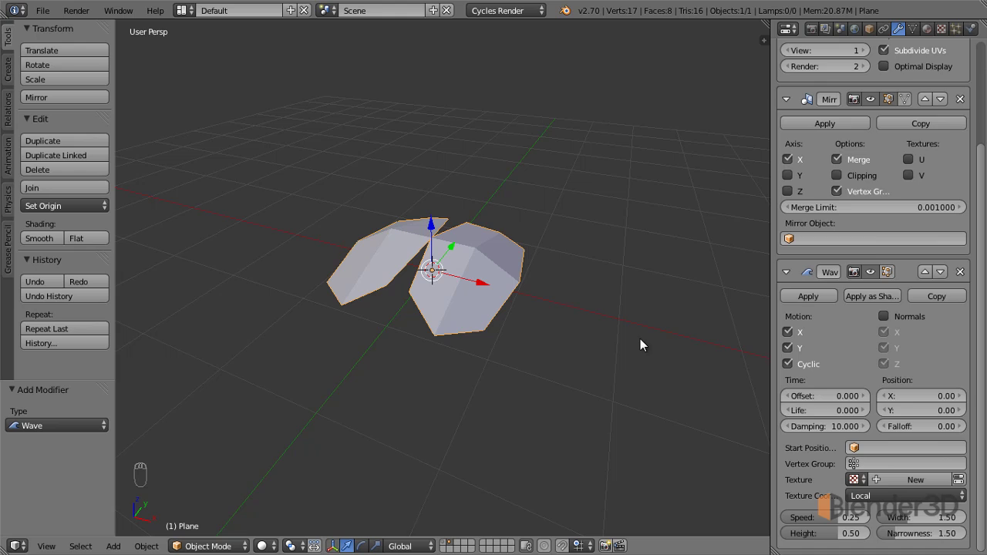
drag(873, 261, 625, 293)
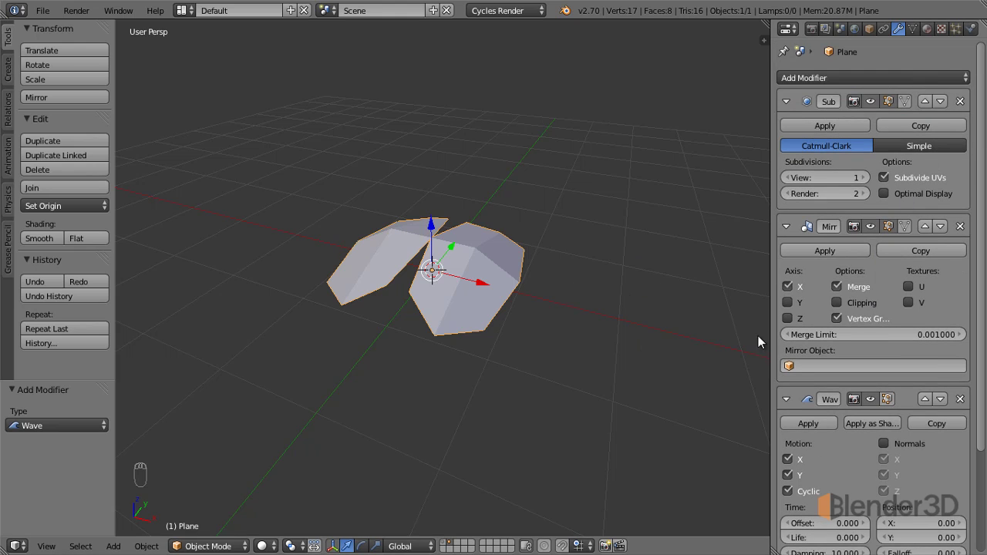
drag(424, 352, 494, 309)
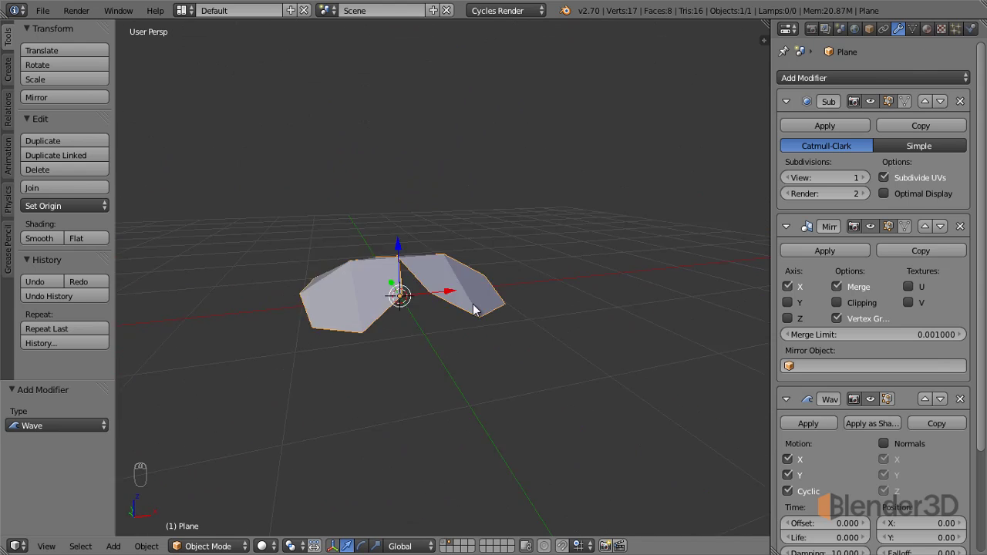